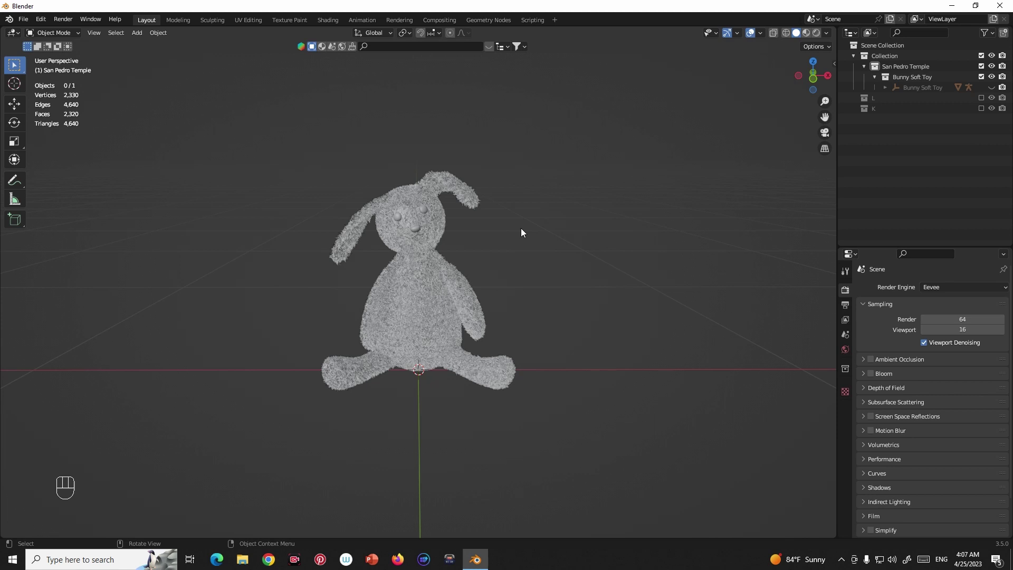
Zoom and pan the viewport so the bunny fills more of the view.
scroll(up, 3)
drag(11, 23, 281, 179)
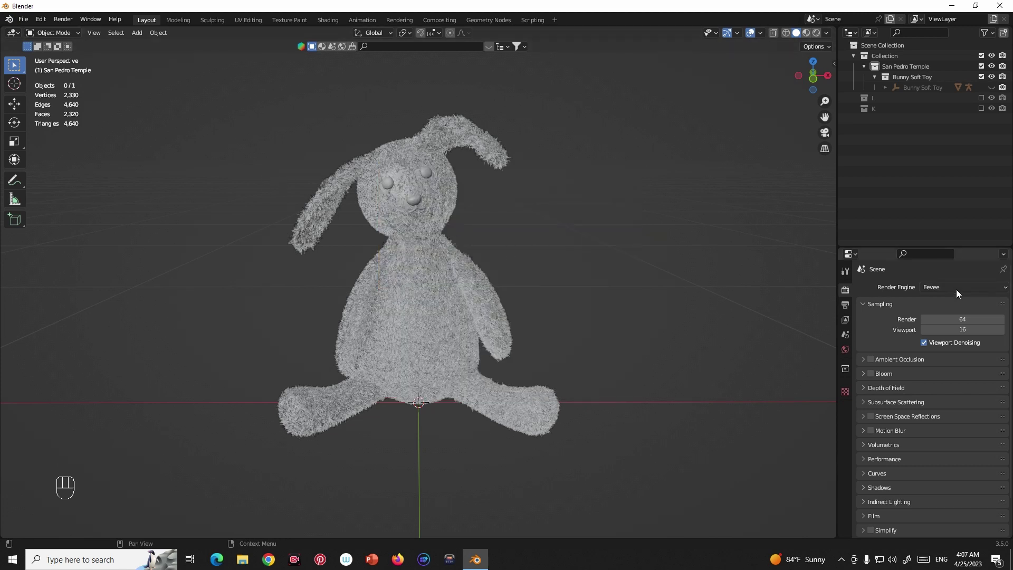
Switch the render engine to Cycles on GPU Compute with viewport denoising enabled.
drag(961, 291, 940, 329)
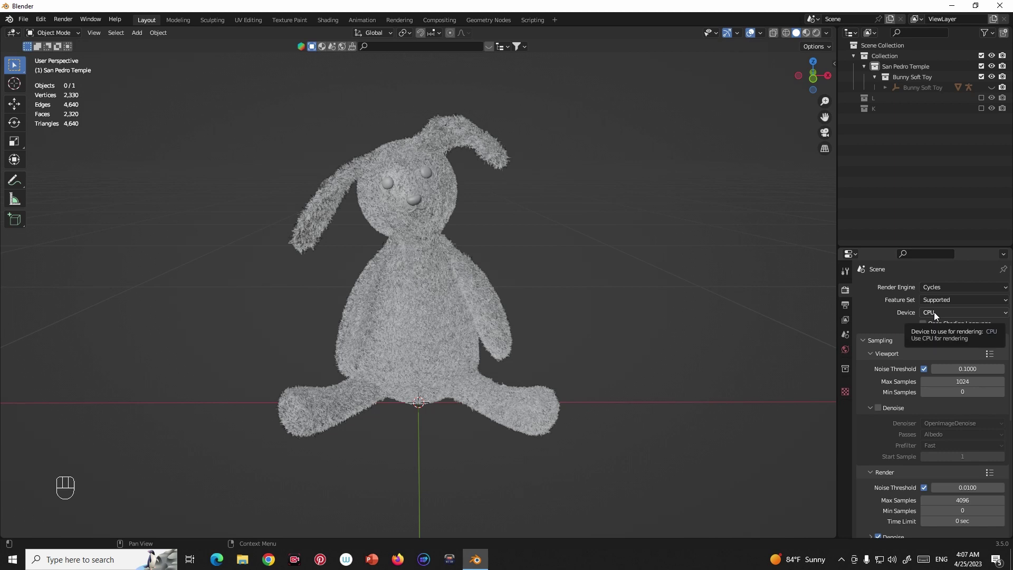
drag(940, 318, 934, 342)
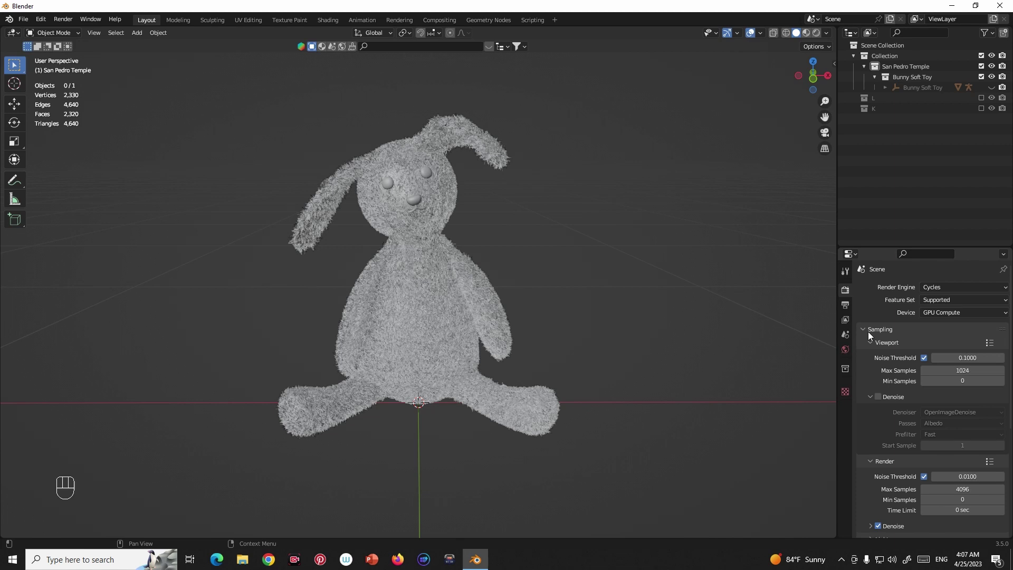
scroll(down, 3)
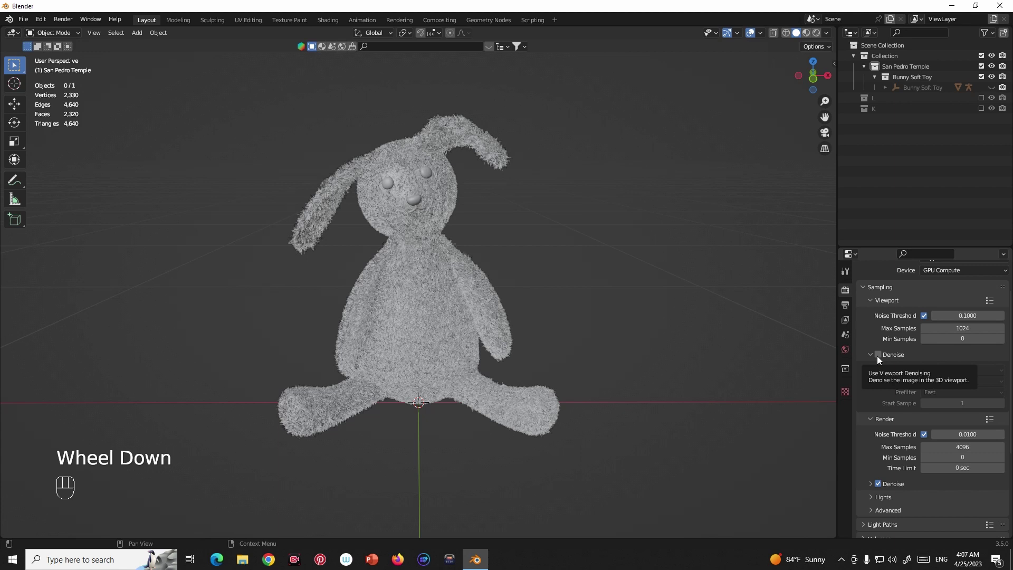
scroll(up, 3)
click(880, 398)
drag(951, 414, 941, 447)
drag(940, 434, 924, 462)
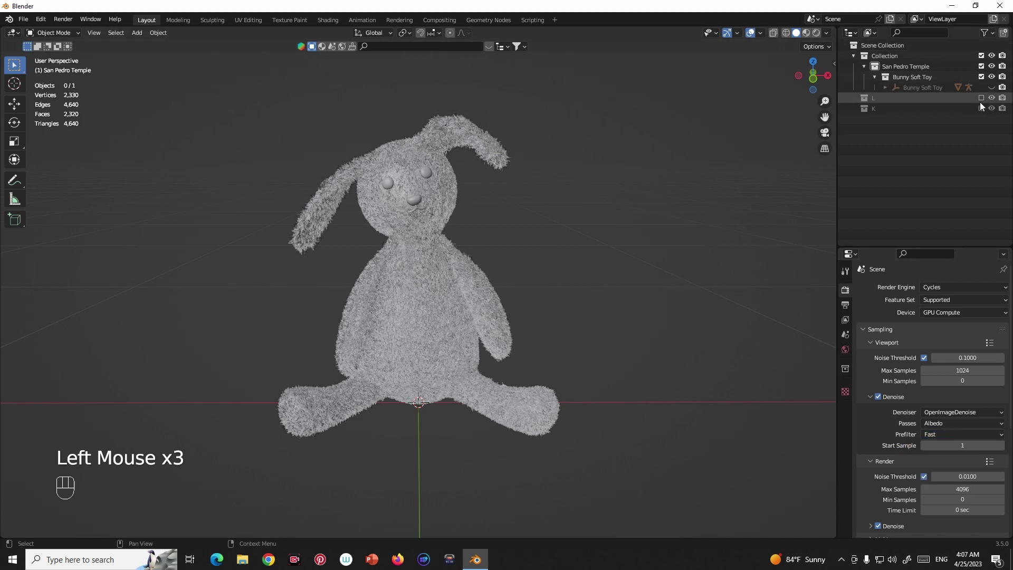
Show the hidden collections so the cylinder pedestal and plane appear with the bunny.
click(983, 111)
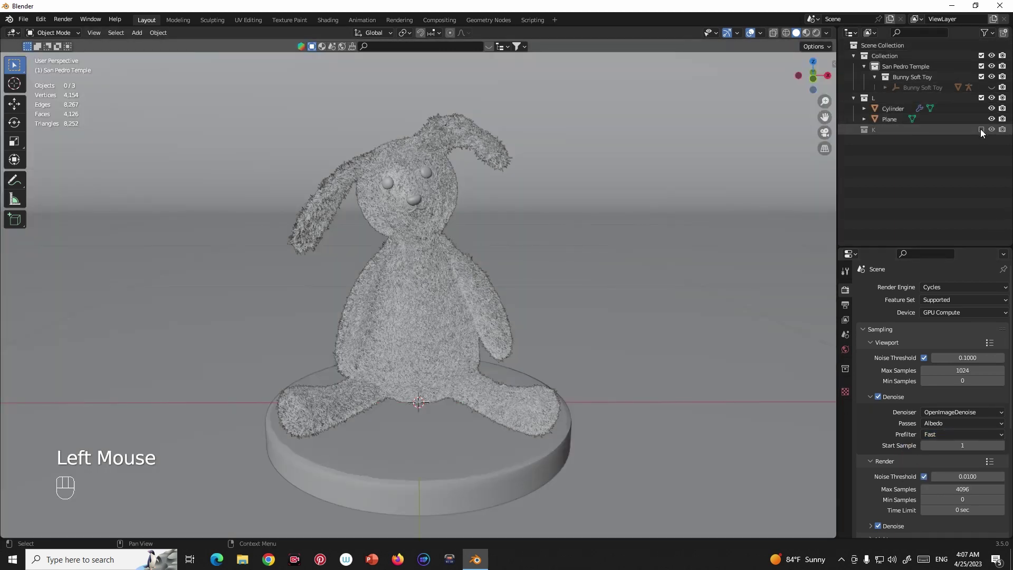
click(965, 135)
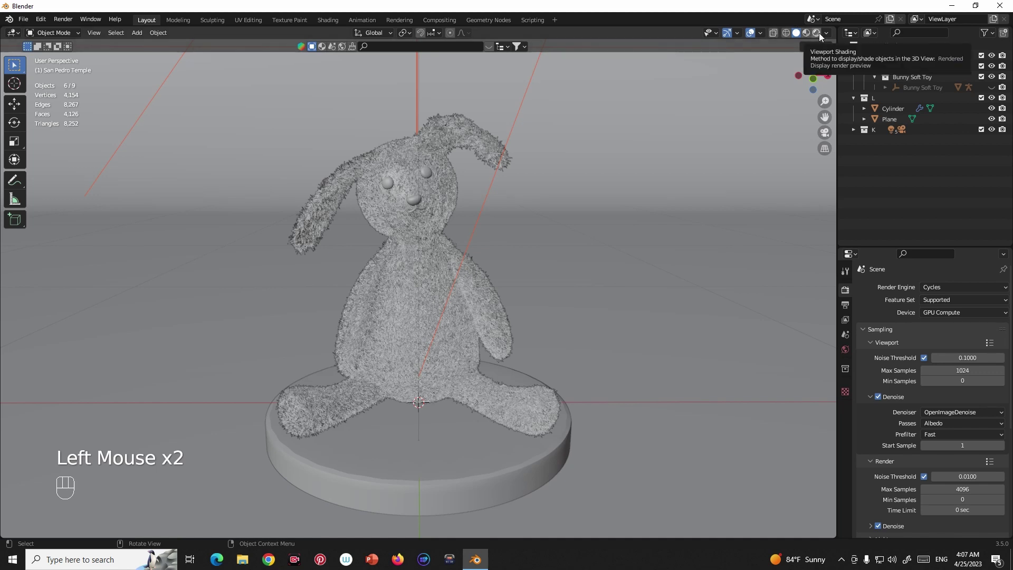
Switch the 3D viewport to rendered shading to preview the bunny on the red pedestal.
click(819, 34)
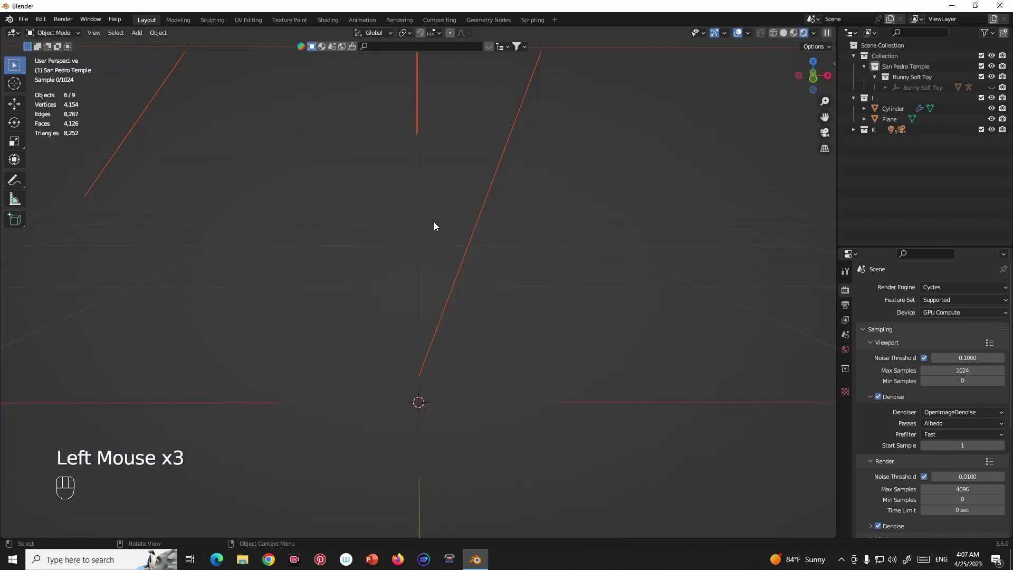
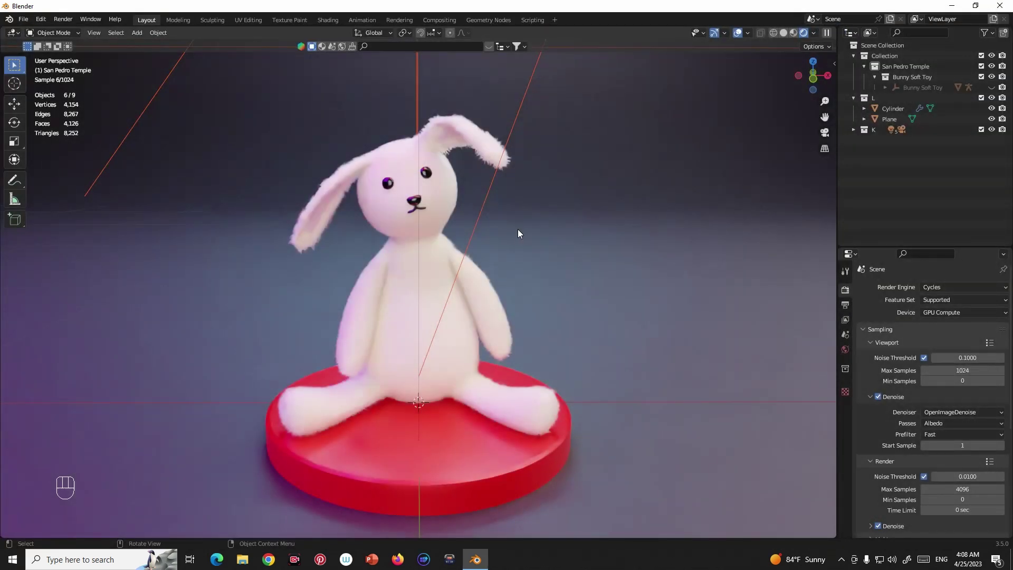
Set render max samples to 50 and turn viewport denoising off, leaving a grainy preview.
scroll(down, 3)
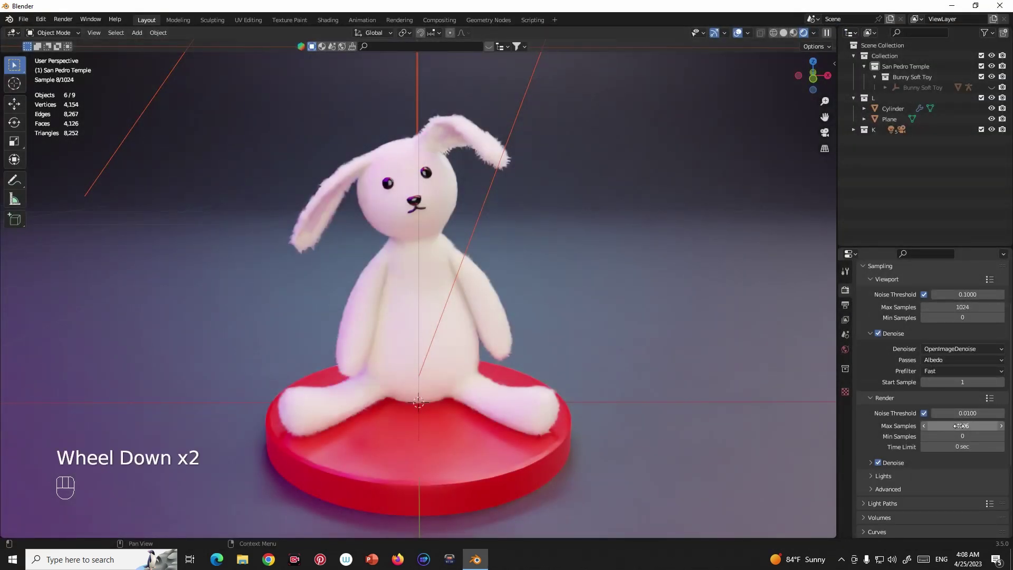
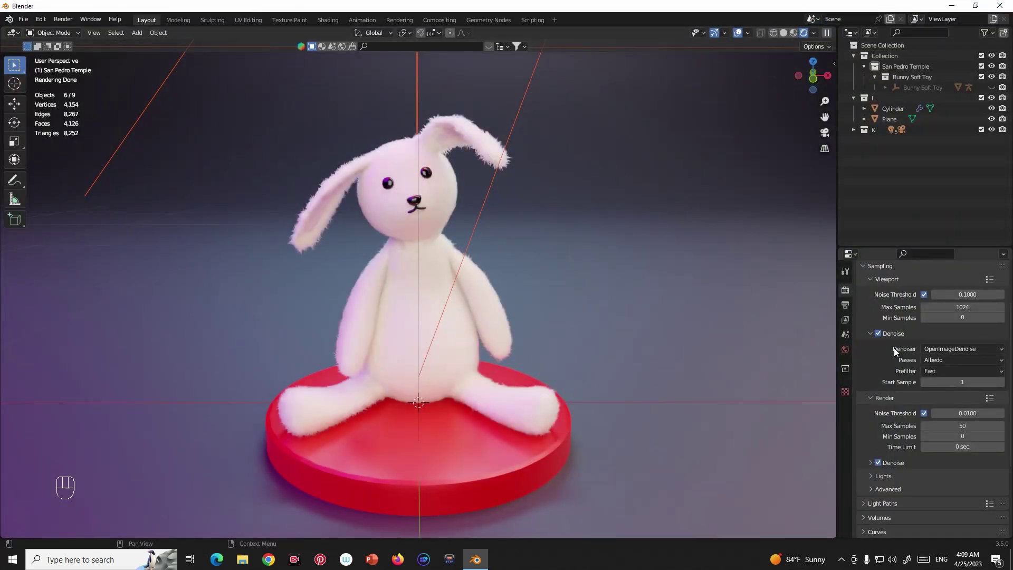
click(882, 336)
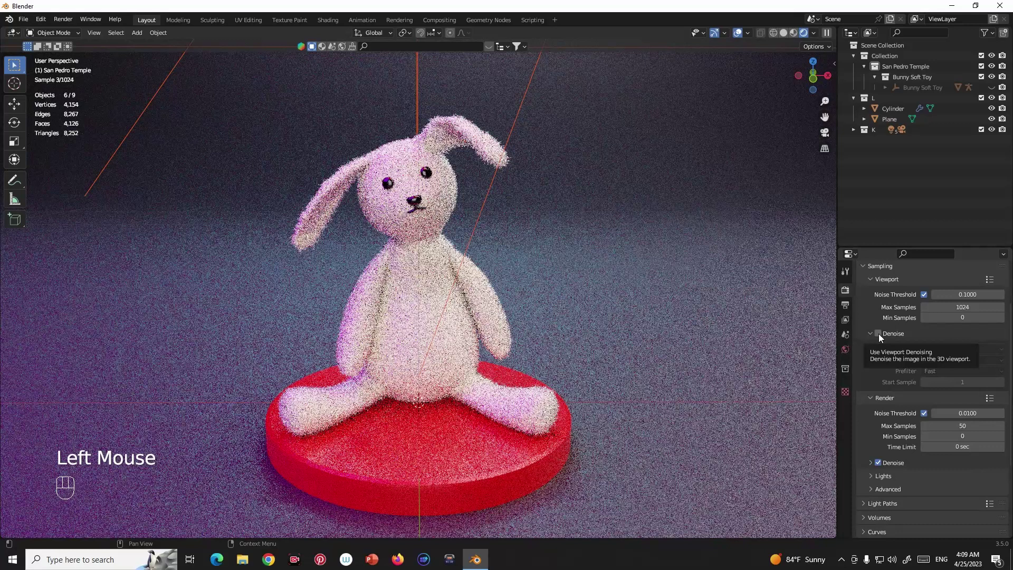